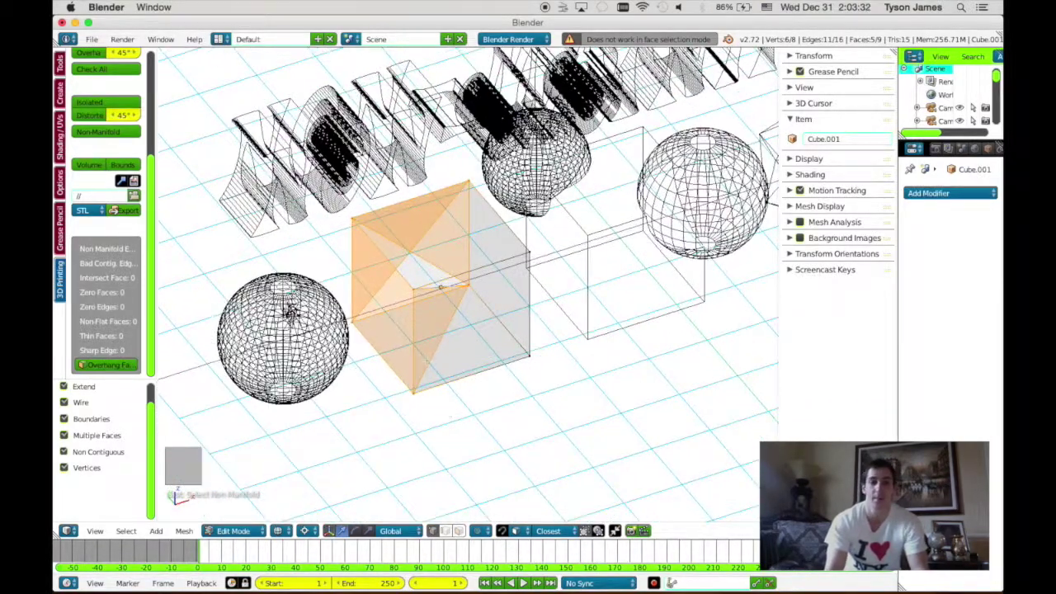
- Select the interior diagonal face's vertices in solid view and bring up the Delete menu
key(z)
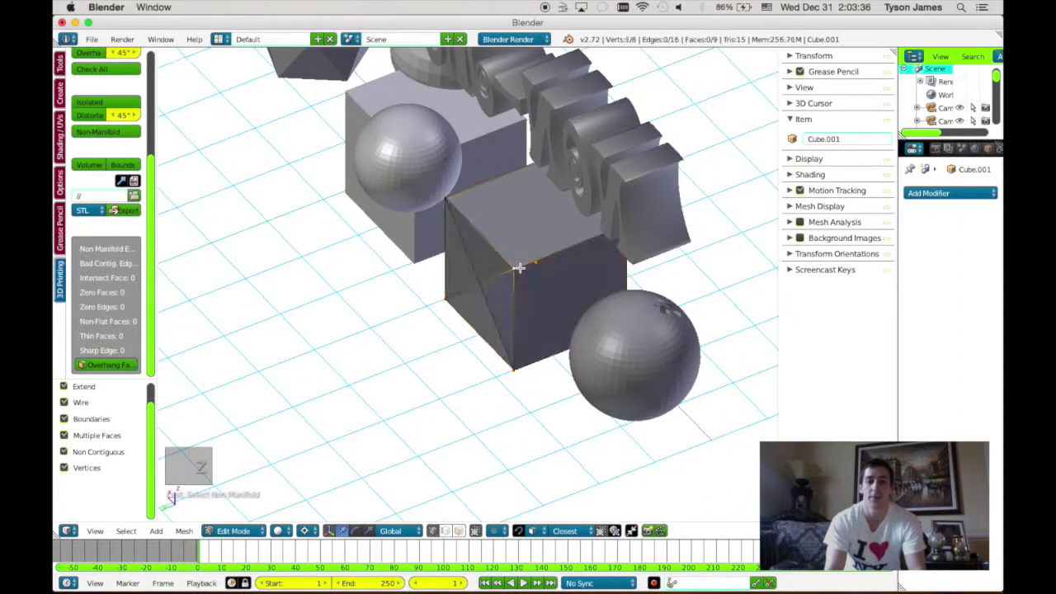
key(g)
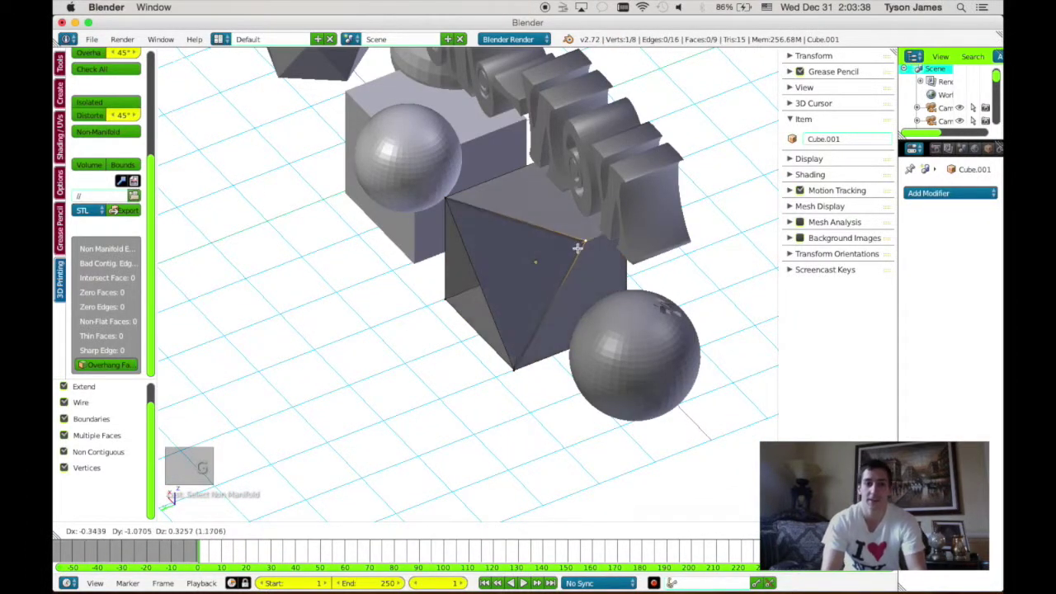
key(g)
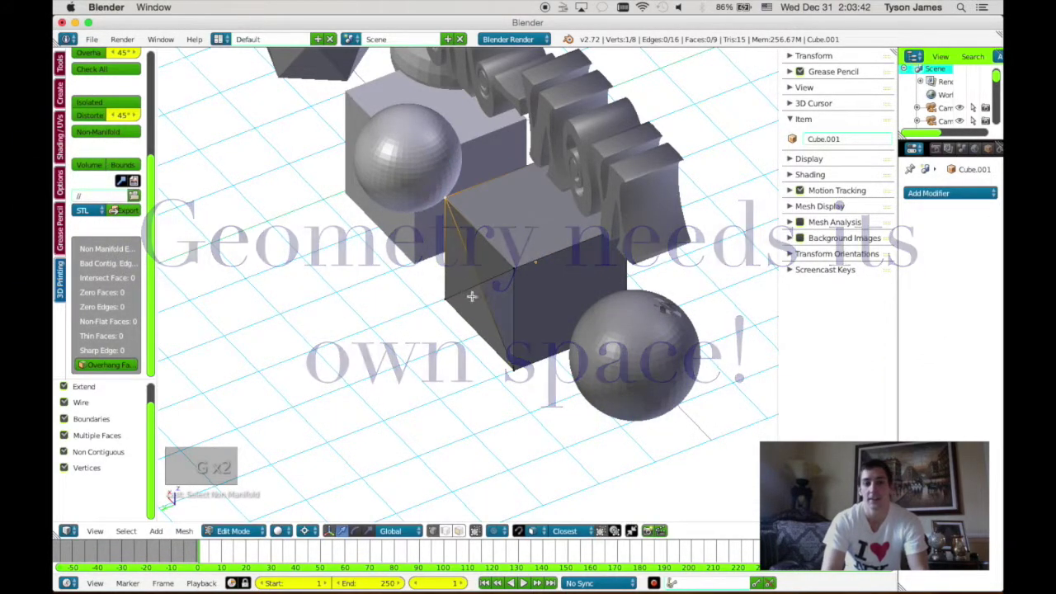
key(a)
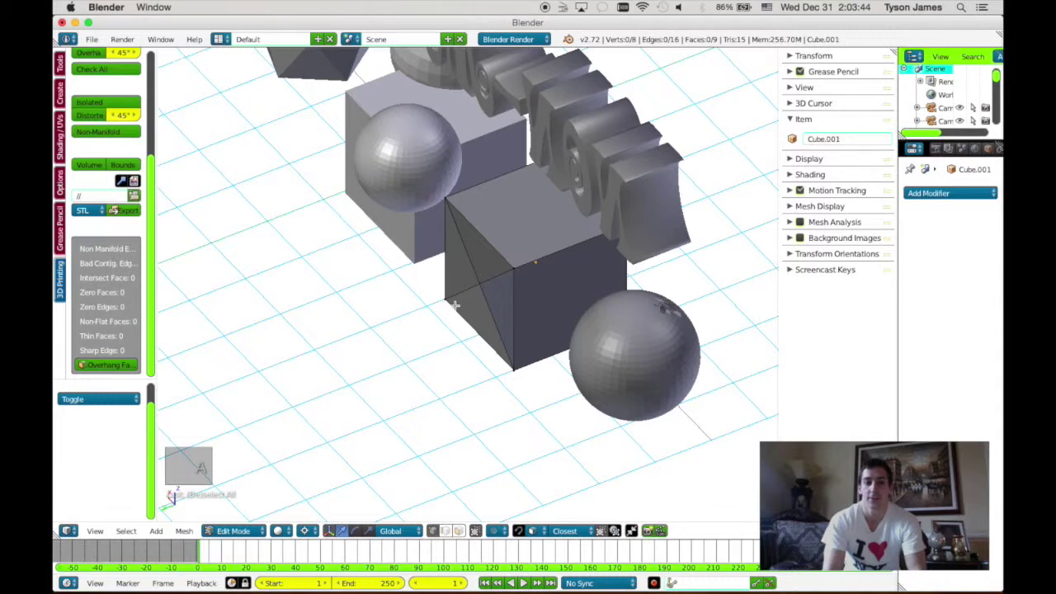
key(z)
key(x)
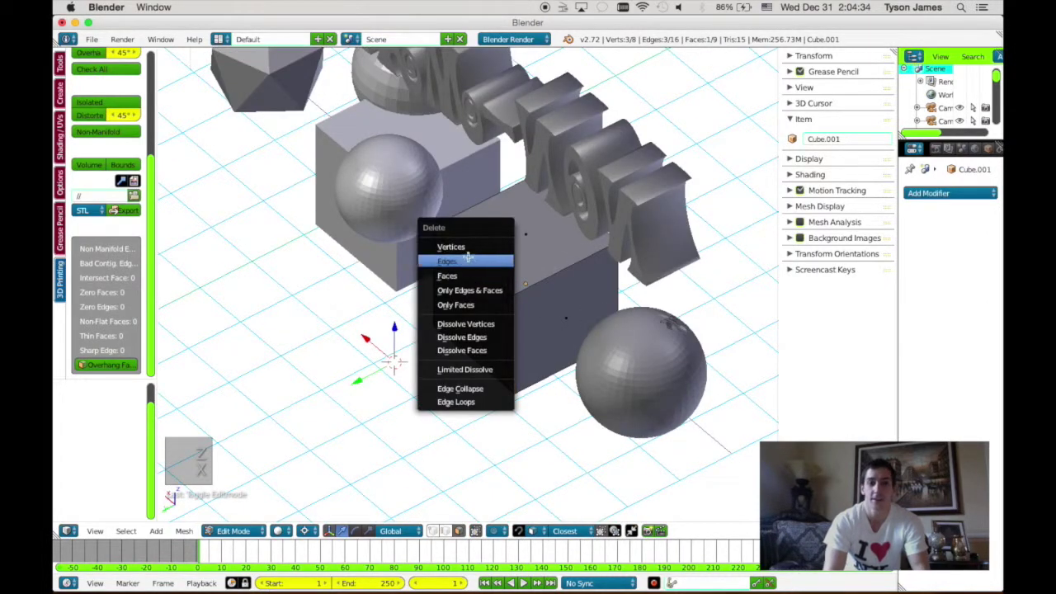
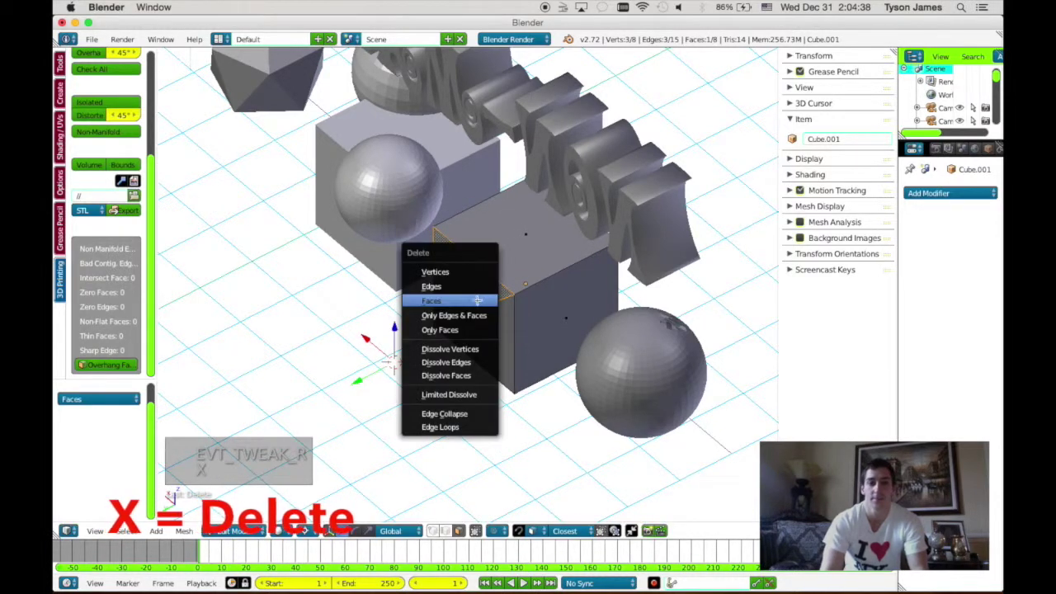
- Check the interior in wireframe, fly inside the cube and delete the remaining inner face
key(z)
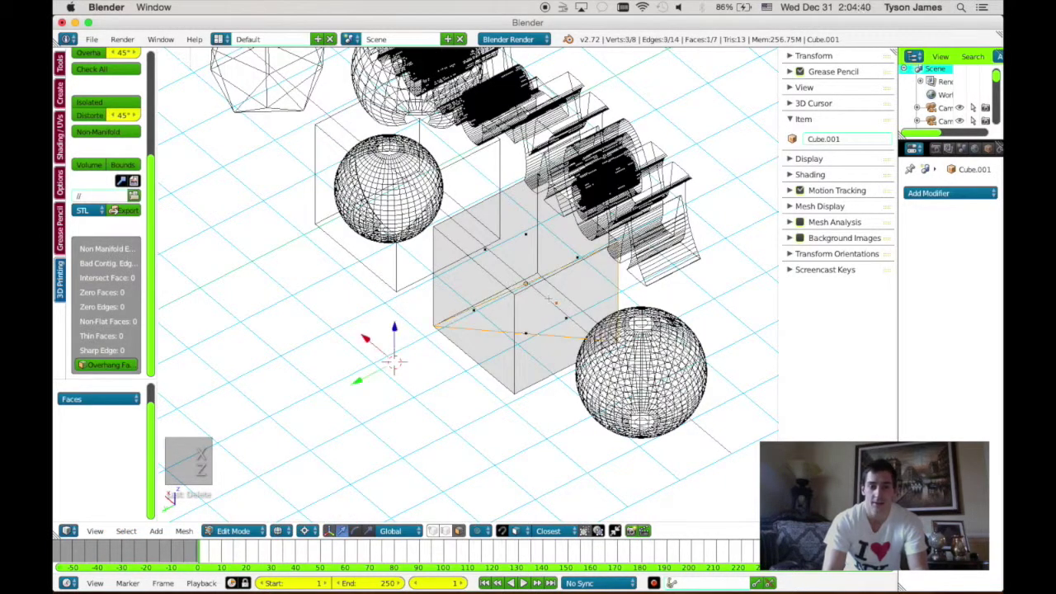
key(z)
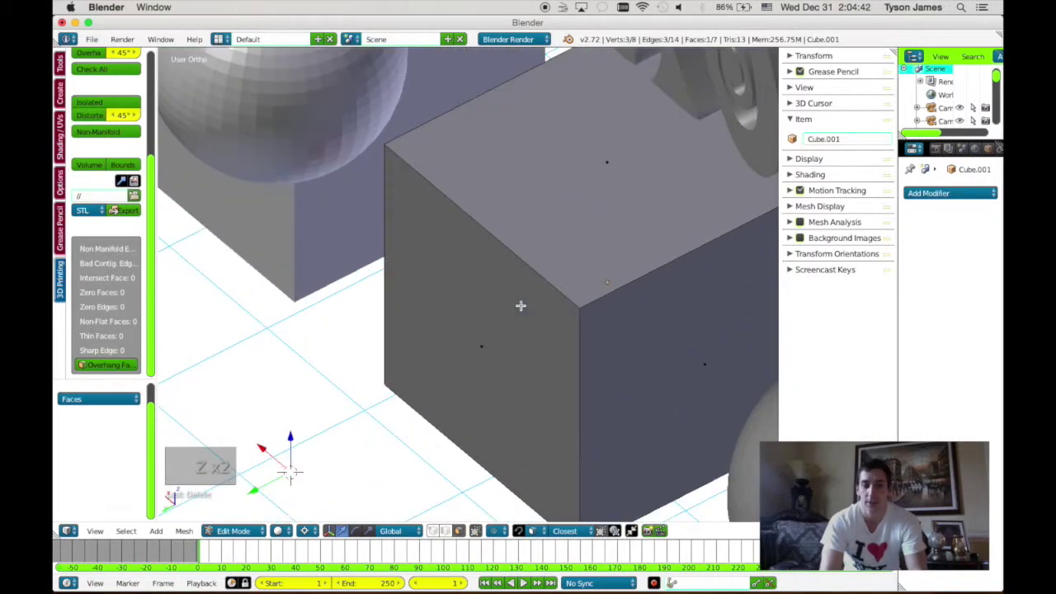
key(shift+f)
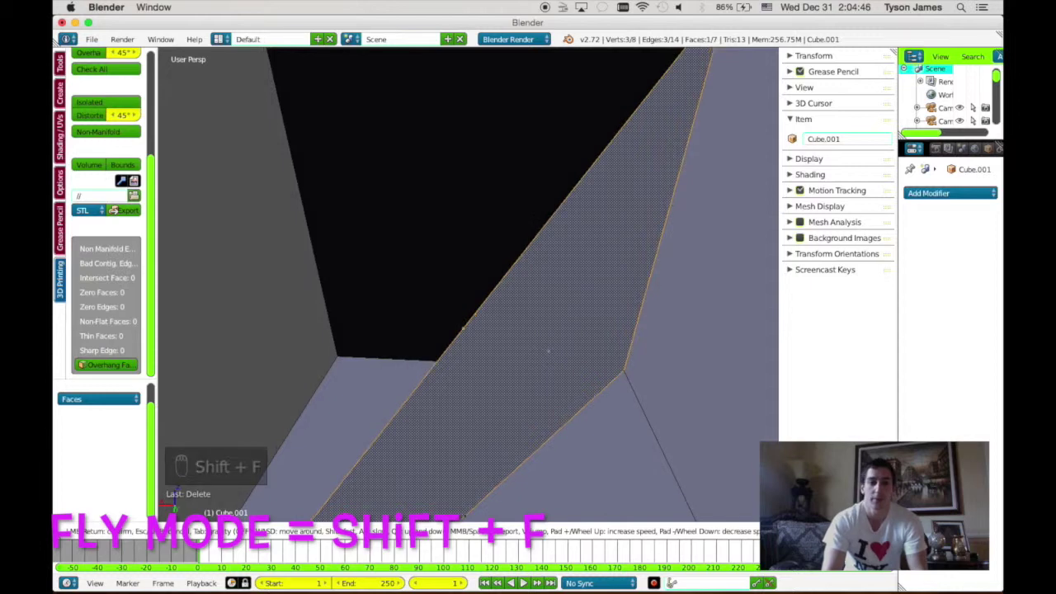
key(x)
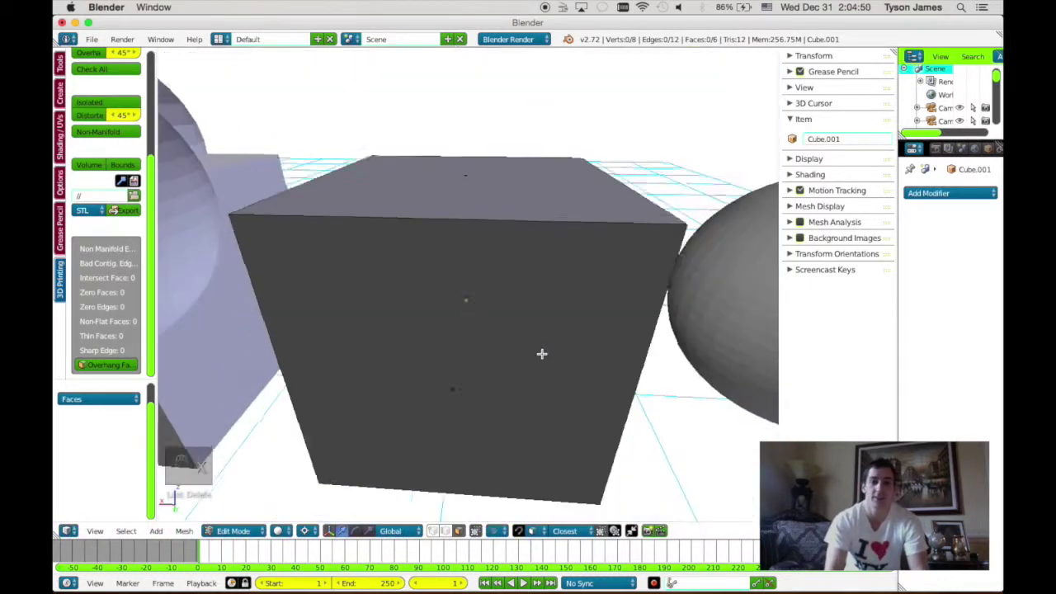
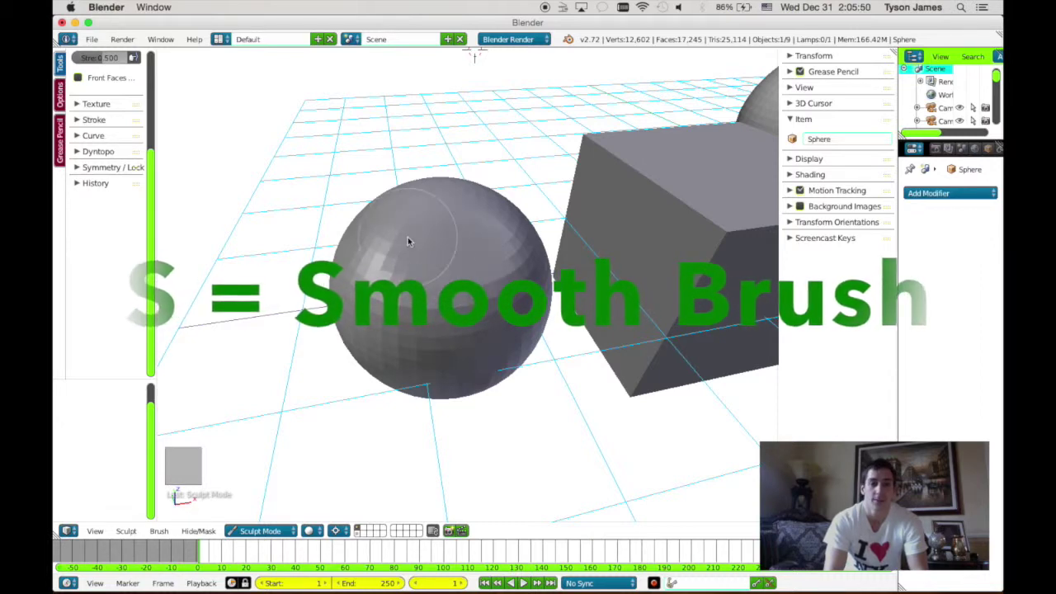
- Return from sculpting to Edit Mode on the smoothed sphere
key(Tab)
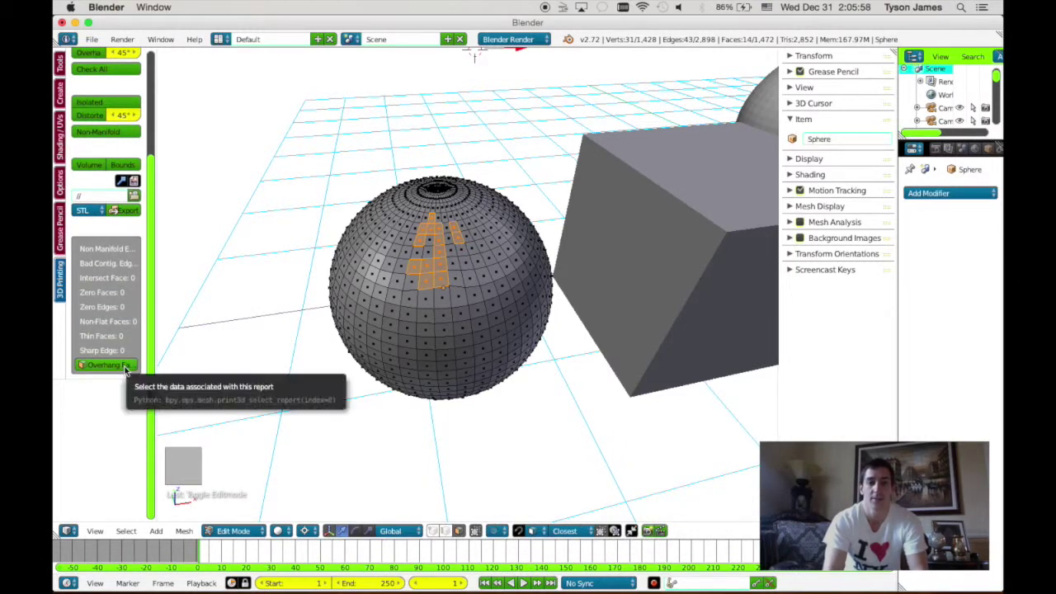
- Clear the face selection on the repaired sphere
key(a)
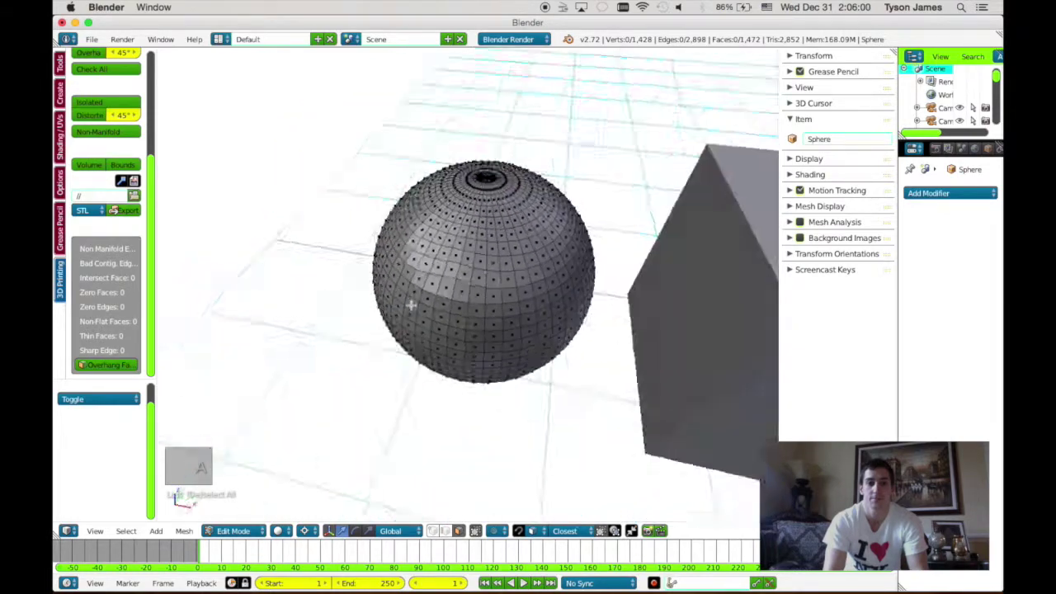
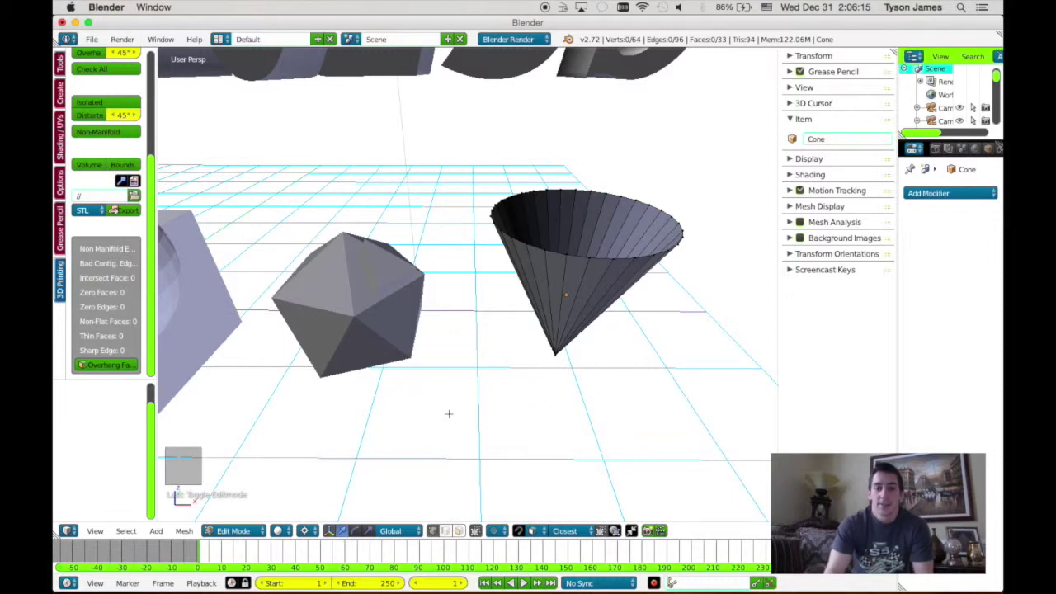
key(ctrl+shift+alt+m)
key(f)
key(z)
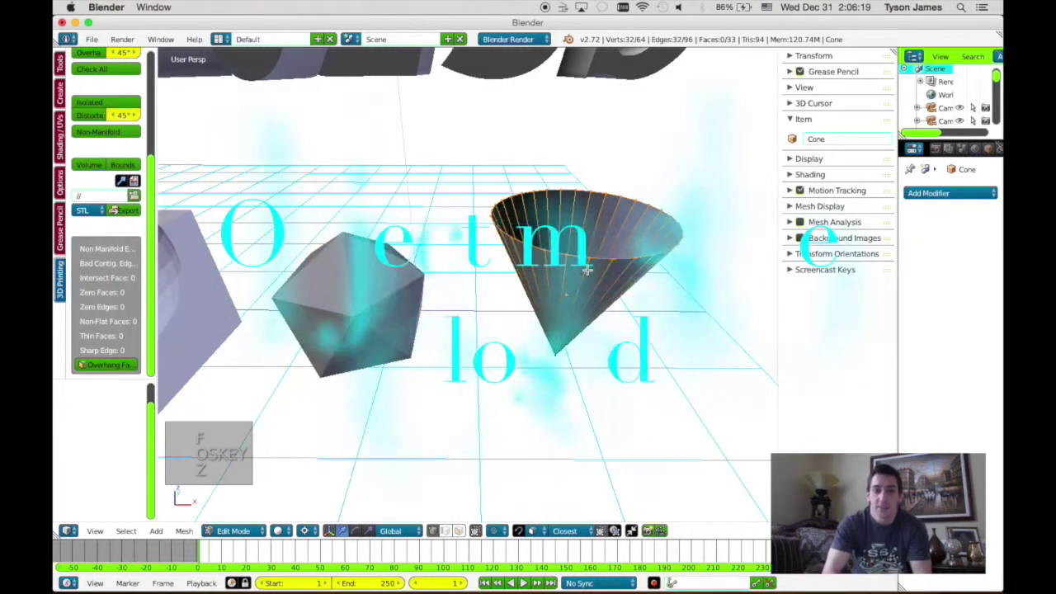
key(a)
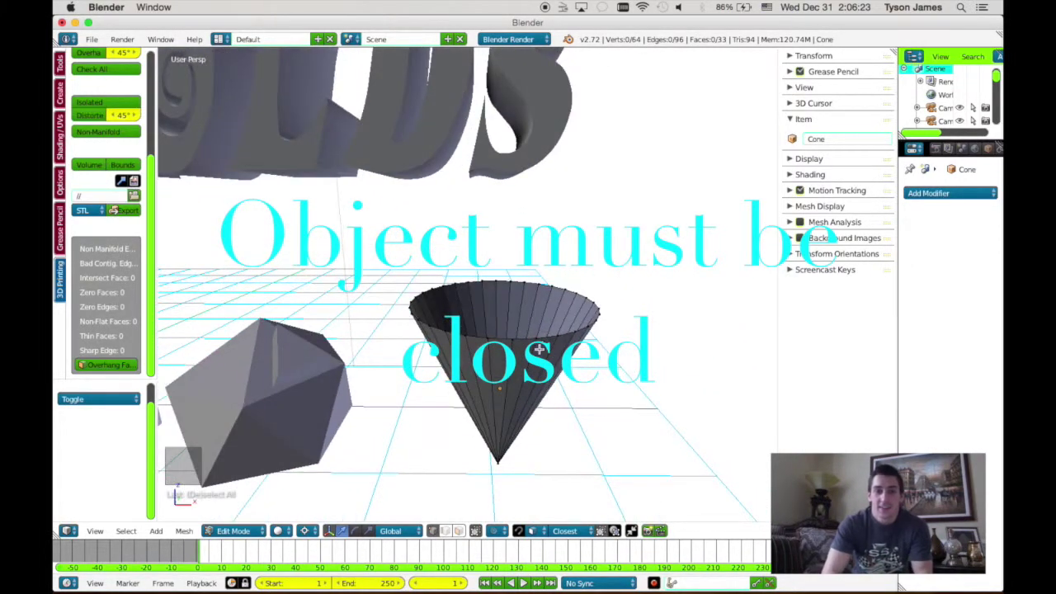
key(a)
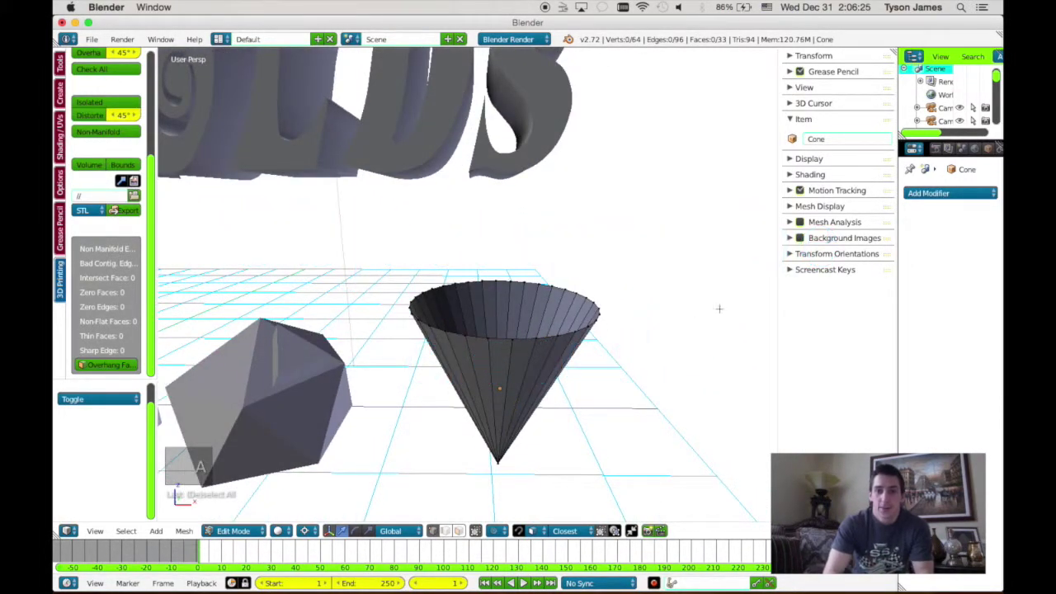
key(Tab)
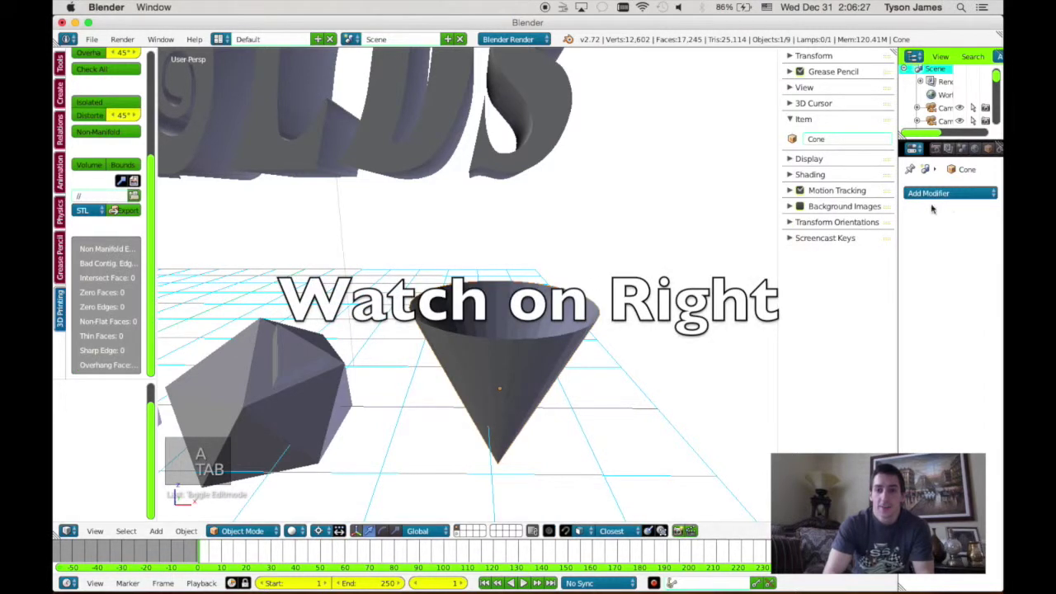
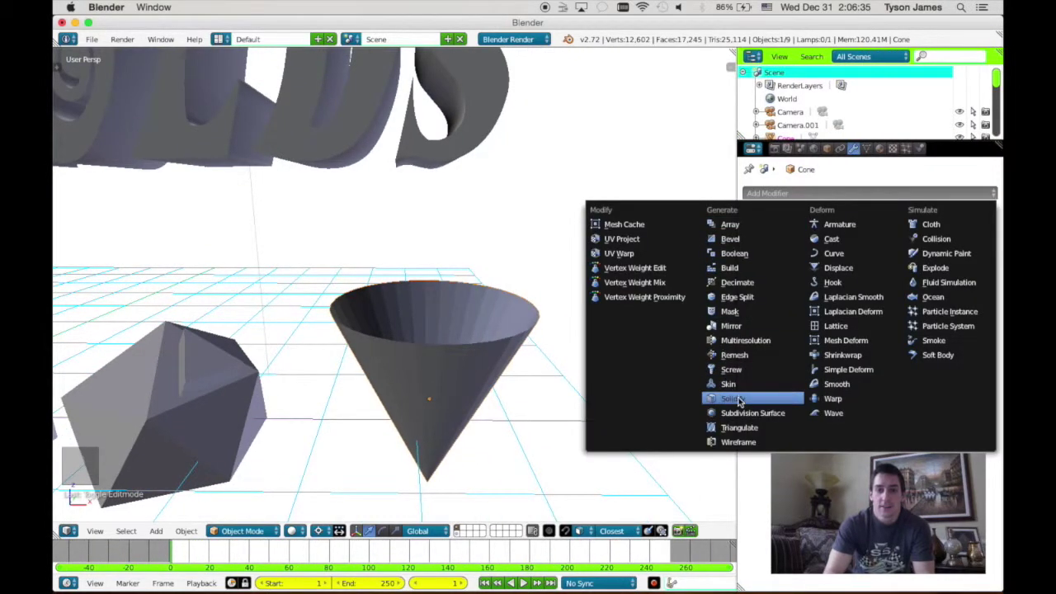
- Orbit the cone to inspect the 0.235-thick Solidify walls
middle_click(438, 321)
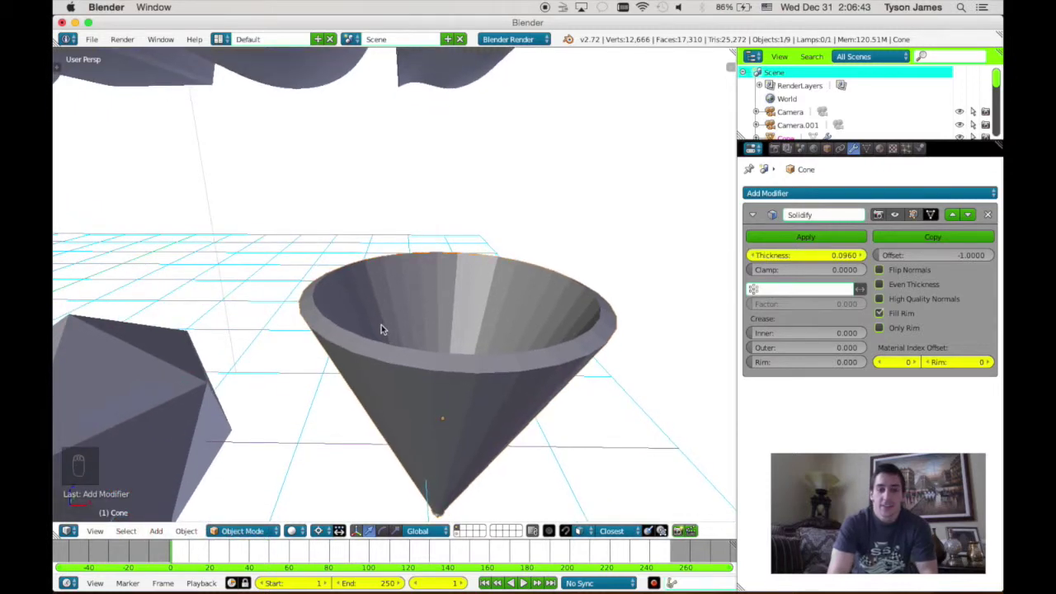
middle_click(384, 325)
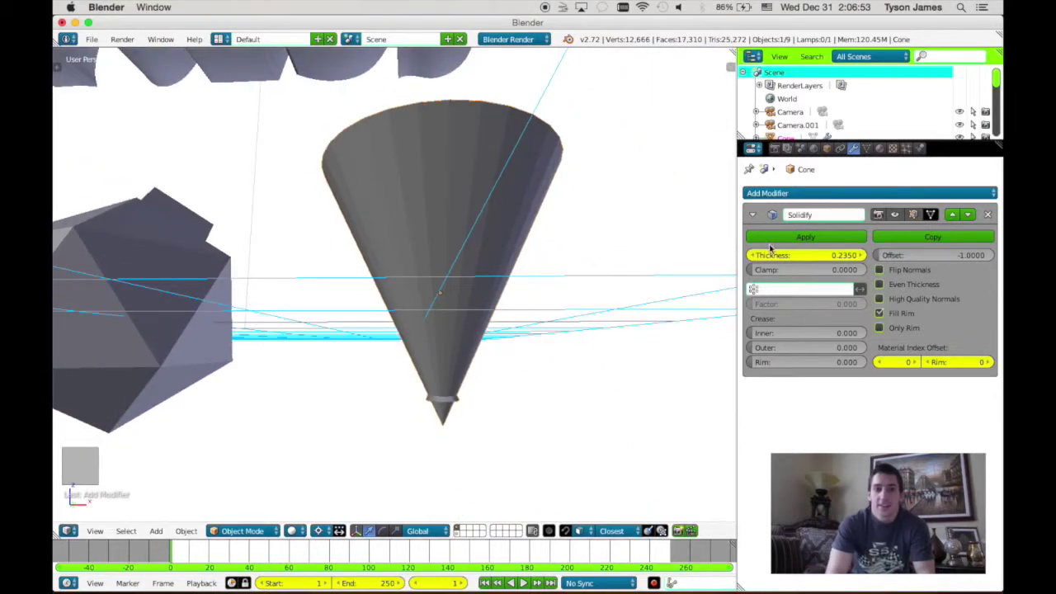
key(z)
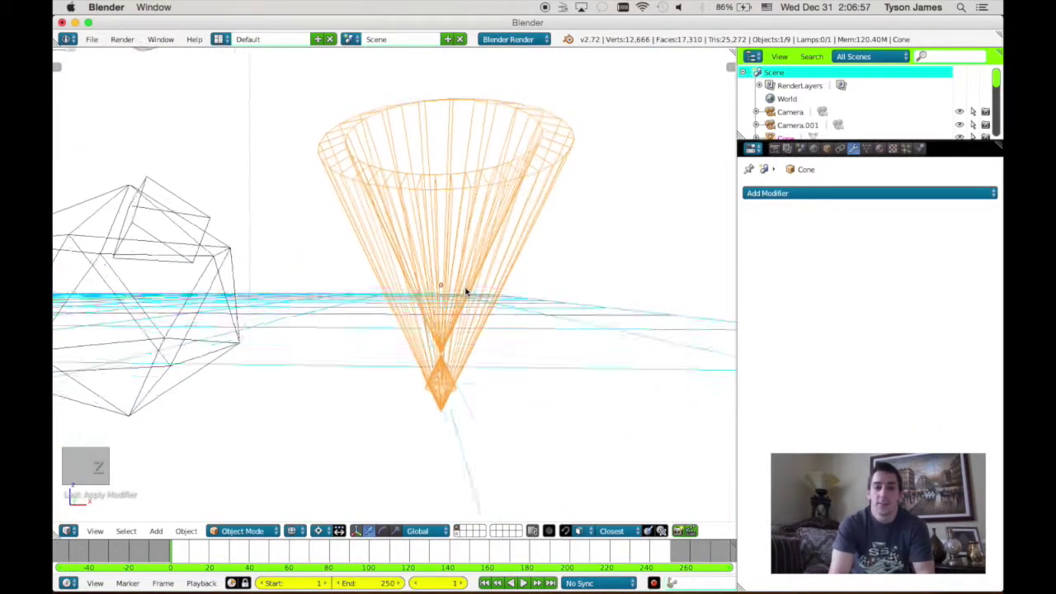
key(z)
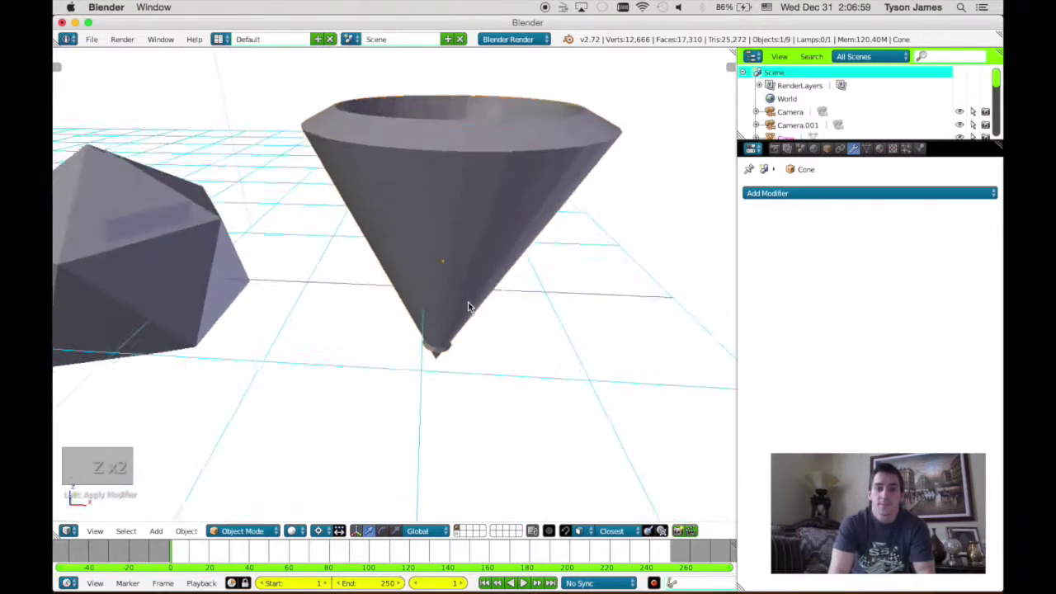
key(z)
key(z)
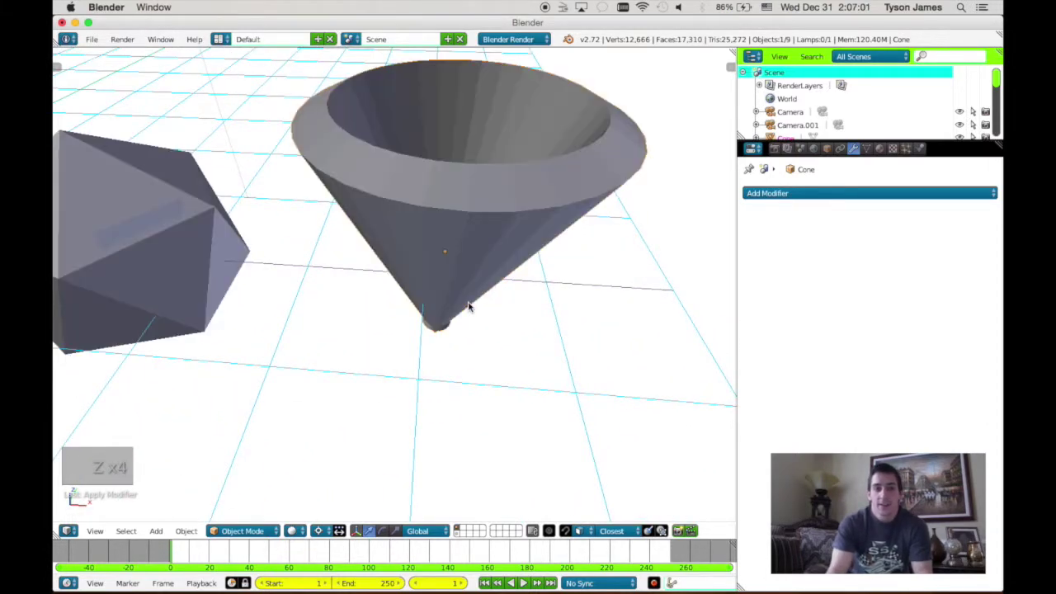
key(Tab)
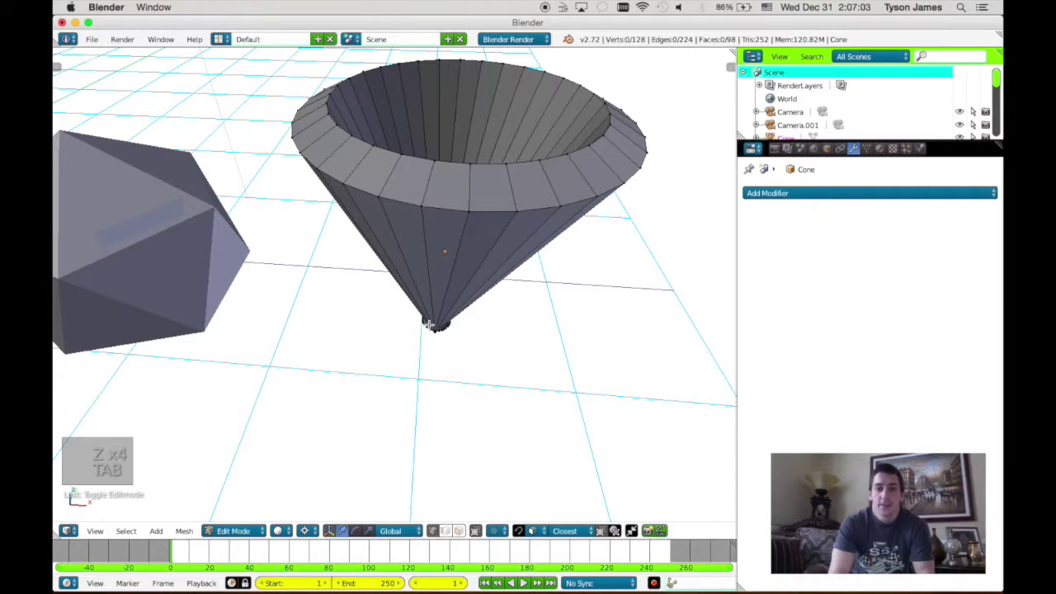
- Hide the side panels, undo repeatedly back to the open cone and leave Edit Mode
key(n)
key(t)
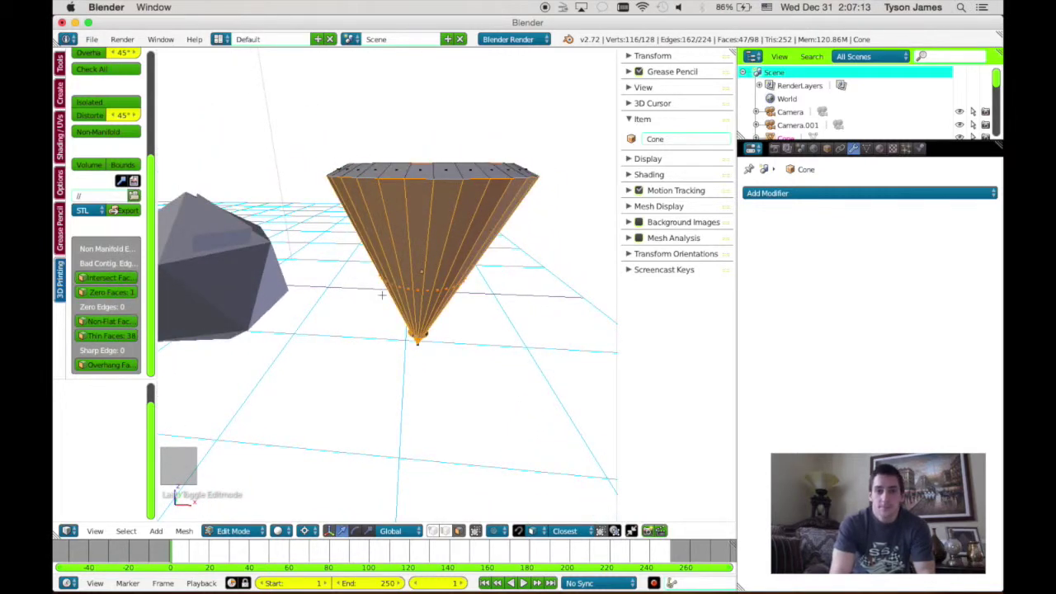
key(super+z)
key(super+z)
key(super+z)
key(z)
key(z)
key(z)
key(z)
key(z)
key(z)
key(z)
key(z)
key(z)
key(z)
key(z)
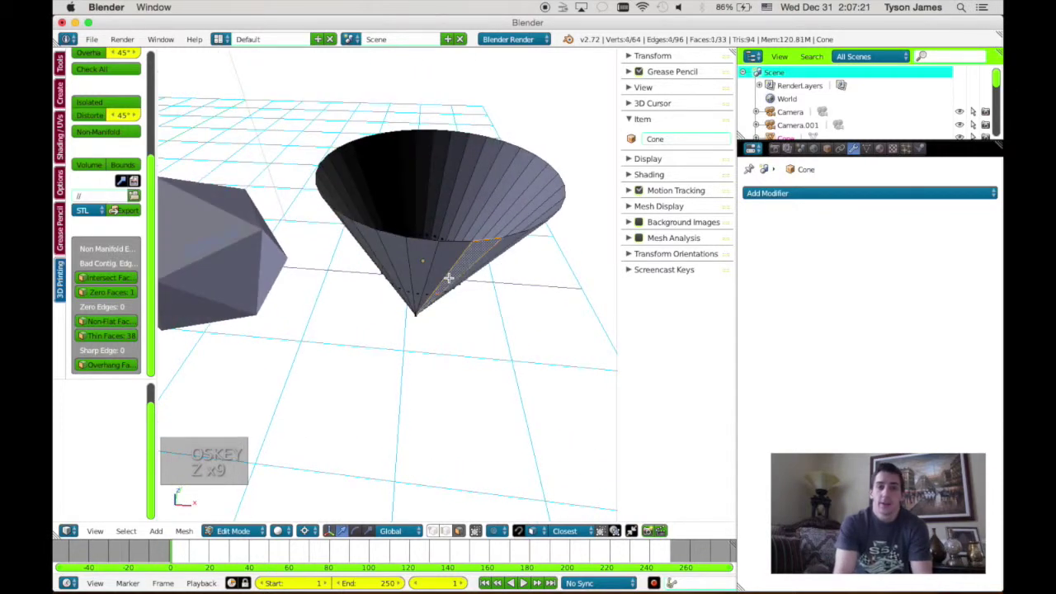
key(a)
key(Tab)
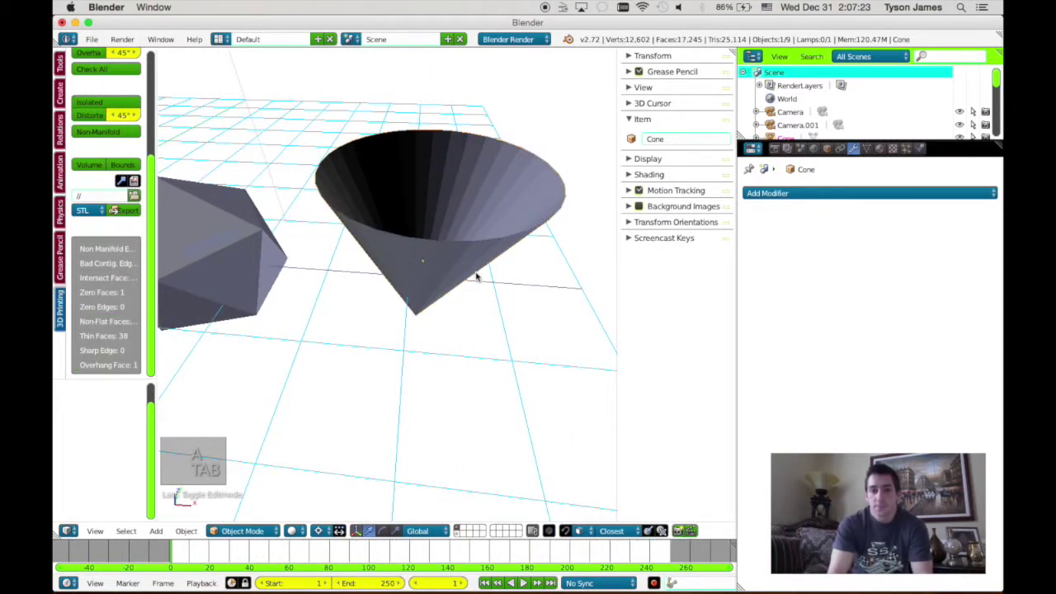